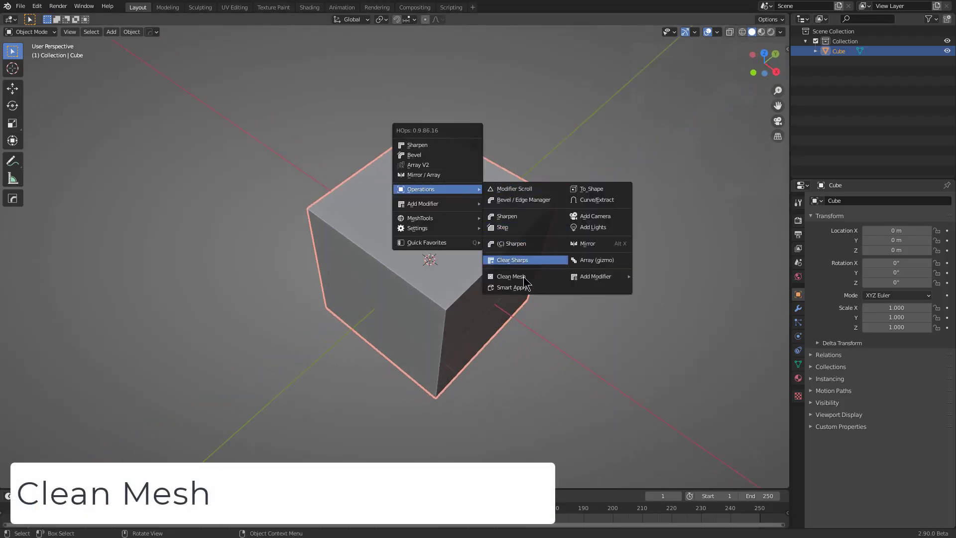
# - Show the HOps Helper preferences with Mesh Clean Options expanded
pyautogui.press('Num_Lock')
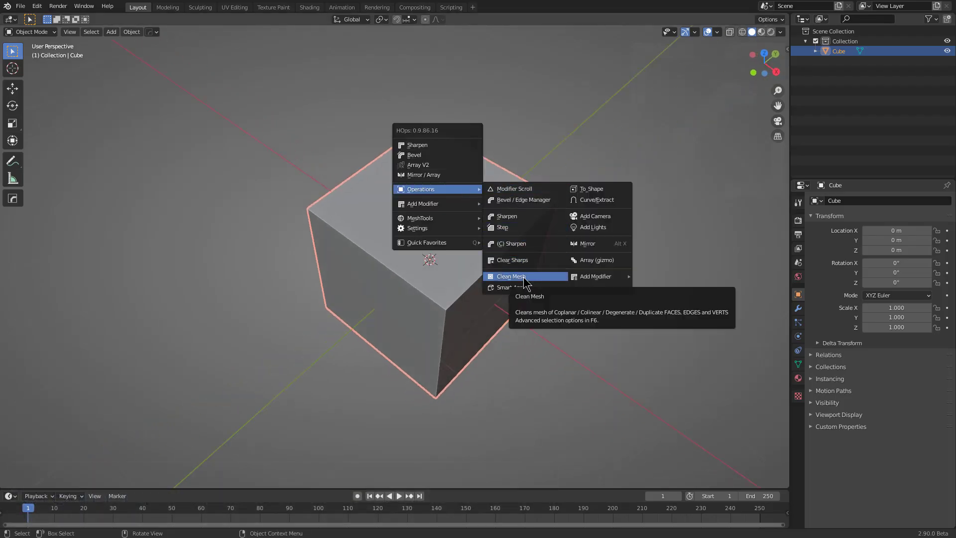
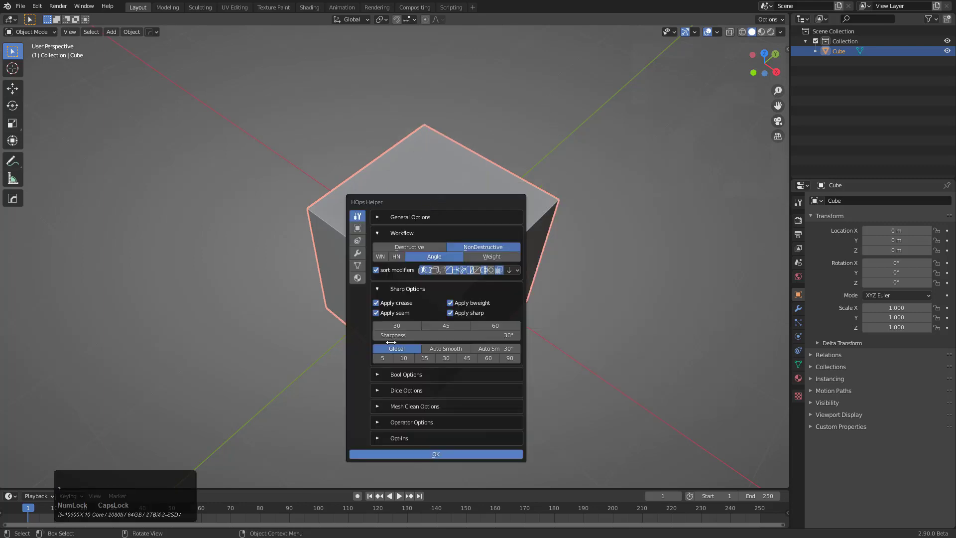
pyautogui.click(385, 407)
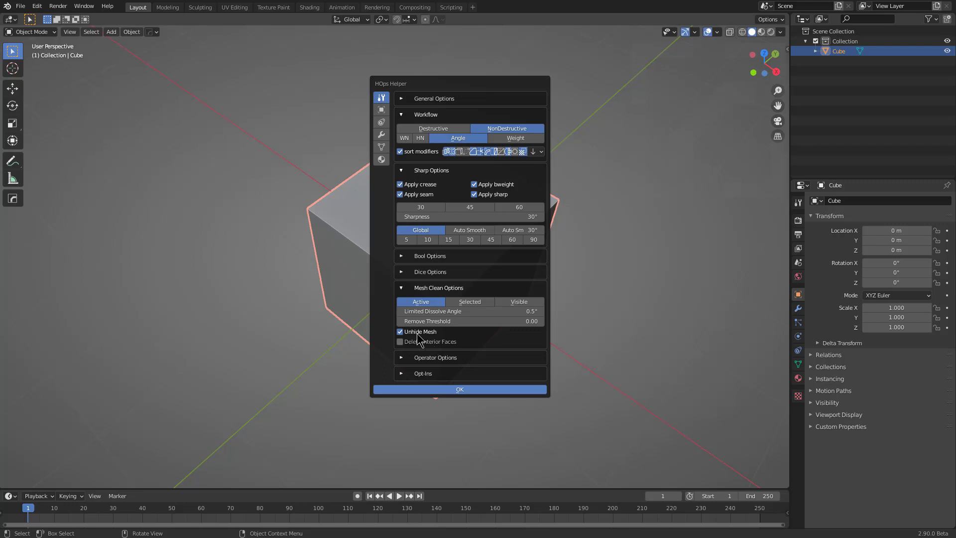
# - Close the helper panel and cut the cube with loop cuts, extruding face strips into V-notches
pyautogui.click(319, 231)
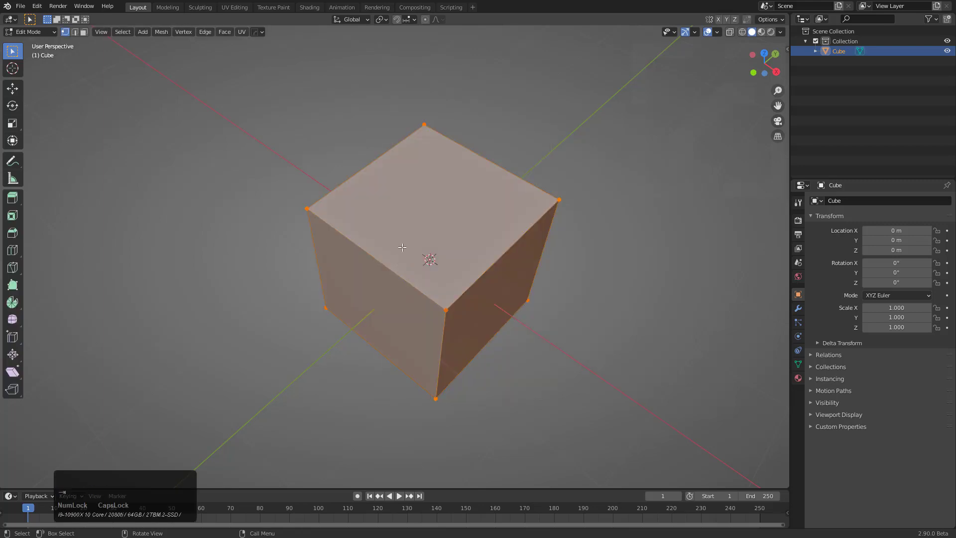
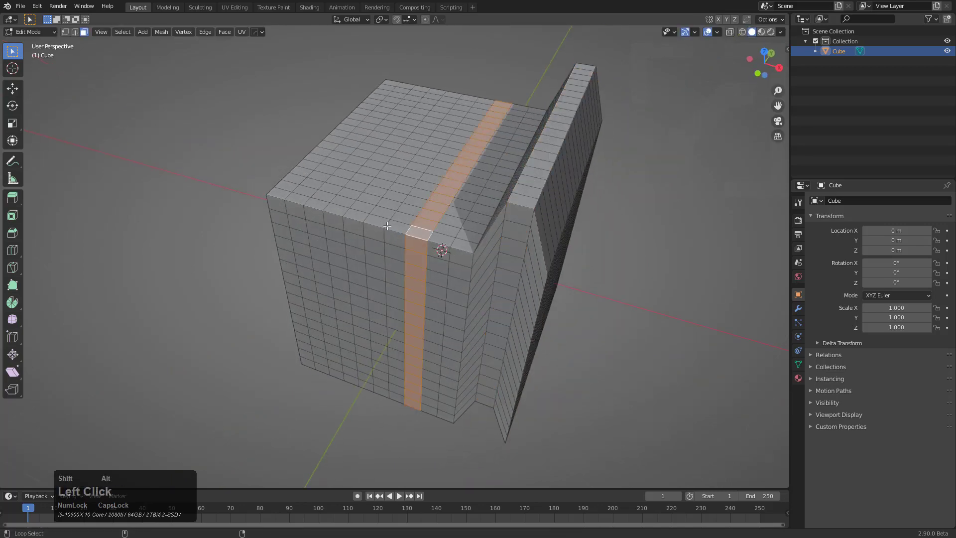
pyautogui.press('g')
pyautogui.press('z')
pyautogui.click(398, 207)
pyautogui.middleClick(434, 221)
pyautogui.click(359, 196)
pyautogui.doubleClick(319, 220)
# - Run Clean Mesh on the notched block and return to Object Mode to inspect the zig-zag shape
pyautogui.middleClick(367, 246)
pyautogui.press('g')
pyautogui.press('z')
pyautogui.middleClick(478, 232)
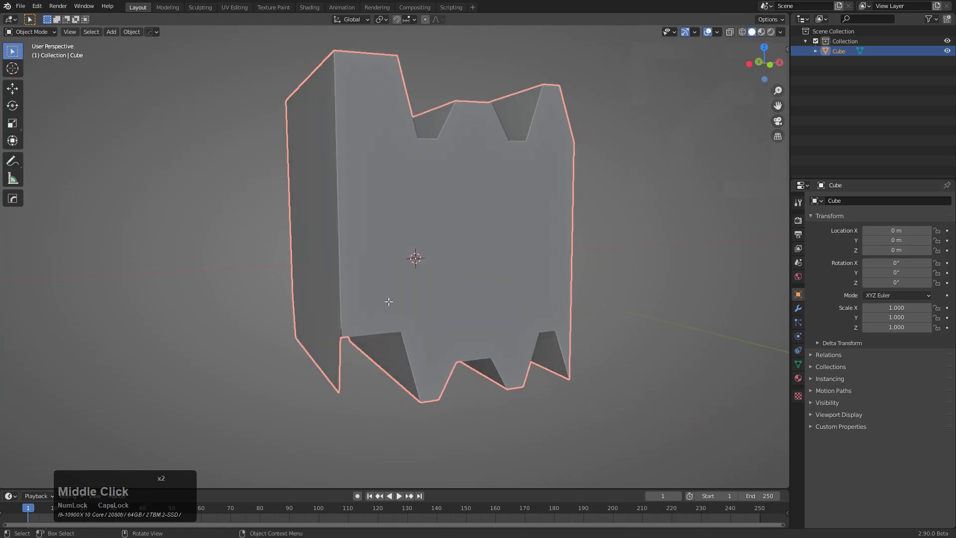
pyautogui.middleClick(397, 295)
pyautogui.scroll(3)
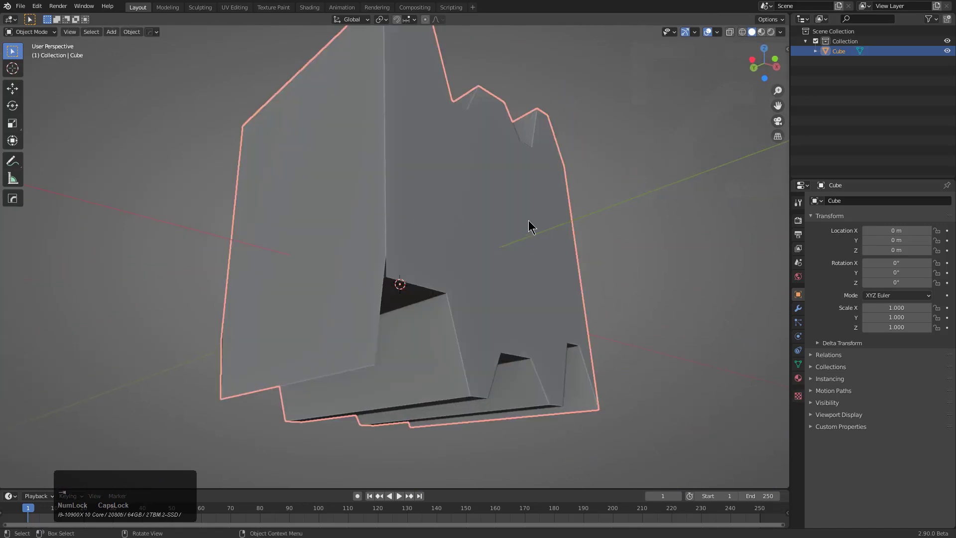
pyautogui.moveTo(459, 263); pyautogui.dragTo(488, 216)
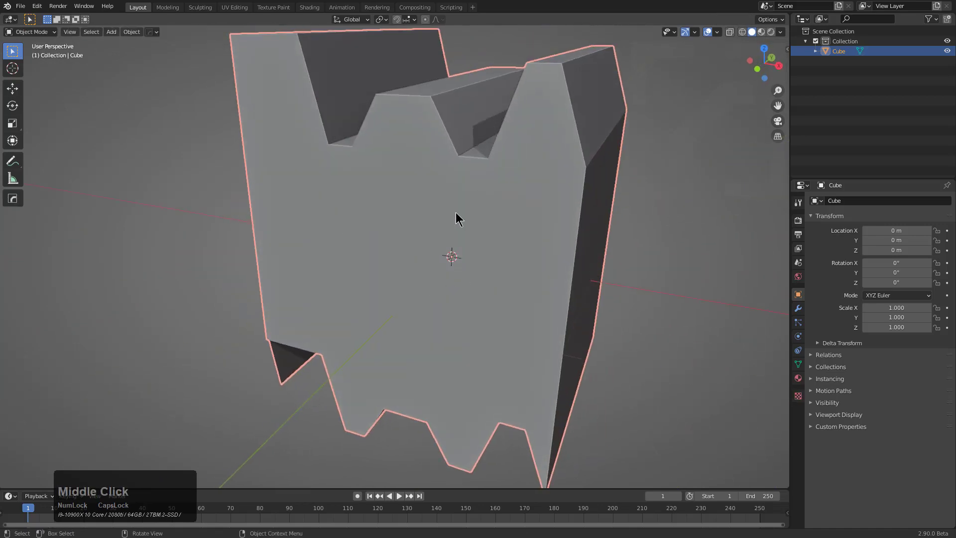
# - Extrude and scale the notched profile into a thicker block in Edit Mode
pyautogui.press('q')
pyautogui.click(495, 283)
pyautogui.scroll(-3)
pyautogui.middleClick(432, 192)
pyautogui.middleClick(366, 187)
pyautogui.scroll(3)
pyautogui.write('2')
pyautogui.middleClick(398, 273)
pyautogui.click(335, 368)
pyautogui.middleClick(339, 344)
# - Add loop cuts forming two V-grooves across the top and clean the mesh into large faces
pyautogui.press('ctrl+x')
pyautogui.middleClick(332, 275)
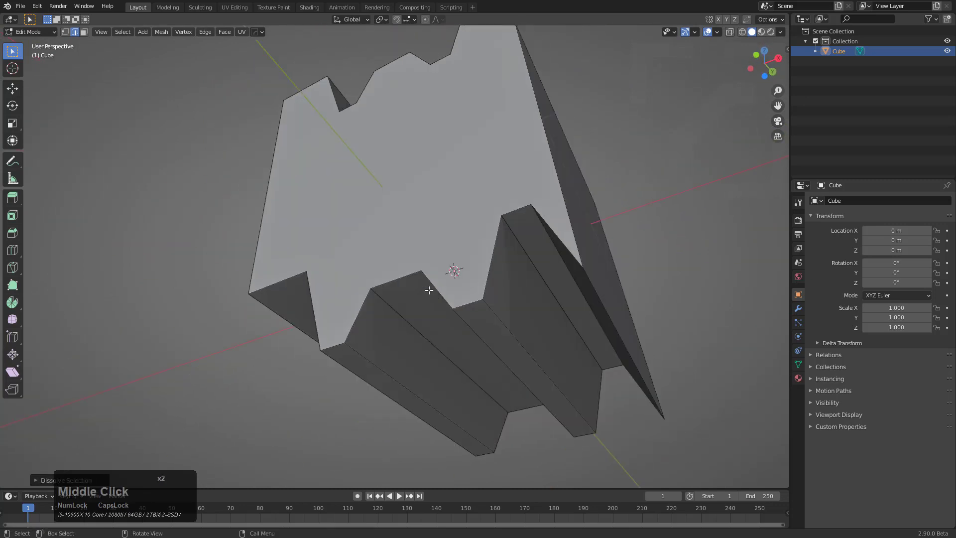
pyautogui.click(618, 251)
pyautogui.middleClick(609, 246)
pyautogui.press('ctrl+b')
pyautogui.click(657, 195)
pyautogui.middleClick(565, 206)
pyautogui.scroll(-3)
pyautogui.middleClick(479, 227)
pyautogui.scroll(-3)
pyautogui.scroll(3)
pyautogui.scroll(-3)
pyautogui.middleClick(399, 242)
pyautogui.middleClick(438, 217)
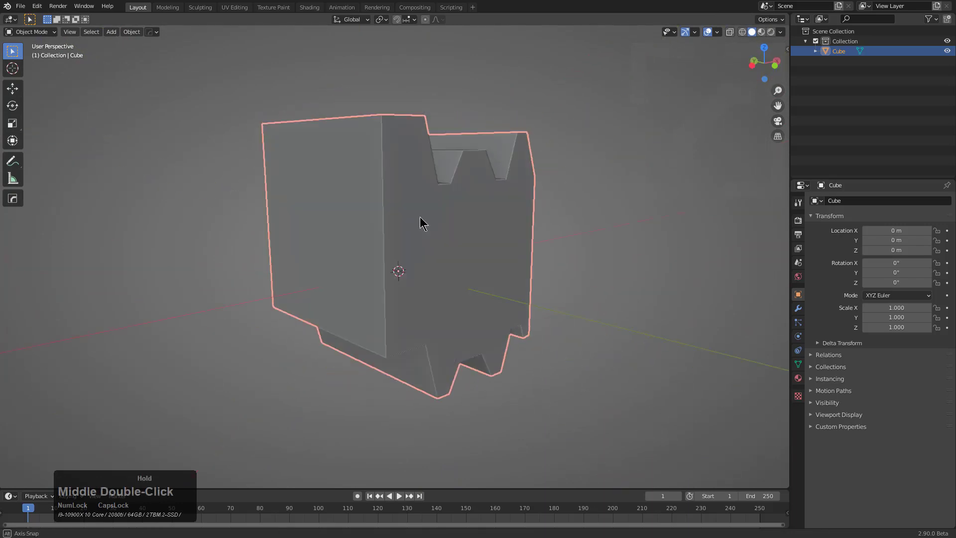
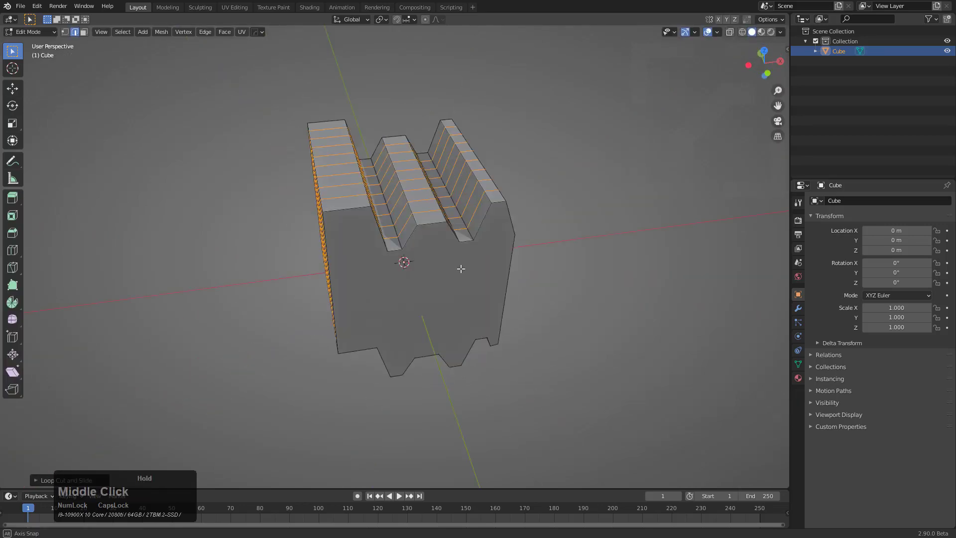
# - Dice the grooved block along Z with Knife Project into evenly spaced horizontal slices
pyautogui.press('r')
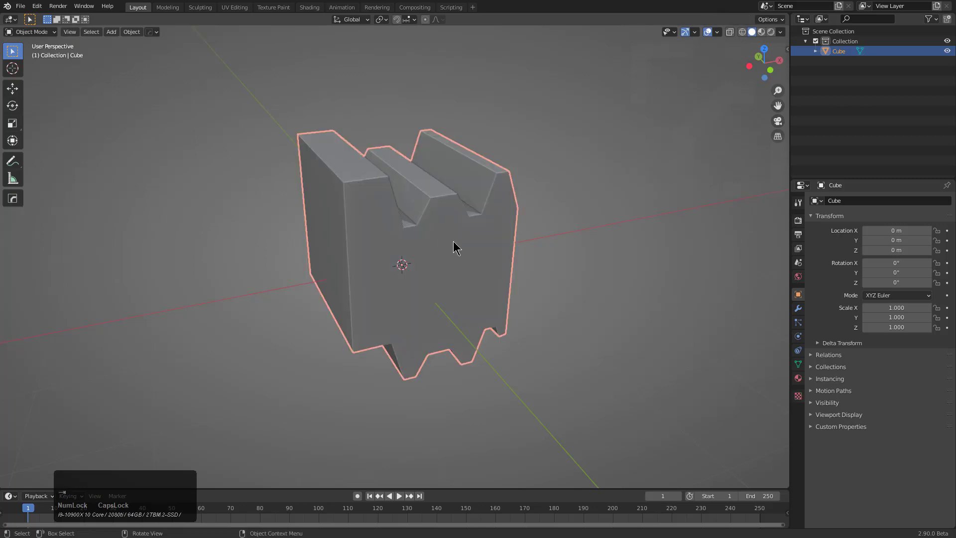
pyautogui.press('ctrl+z')
pyautogui.press('q')
pyautogui.click(500, 299)
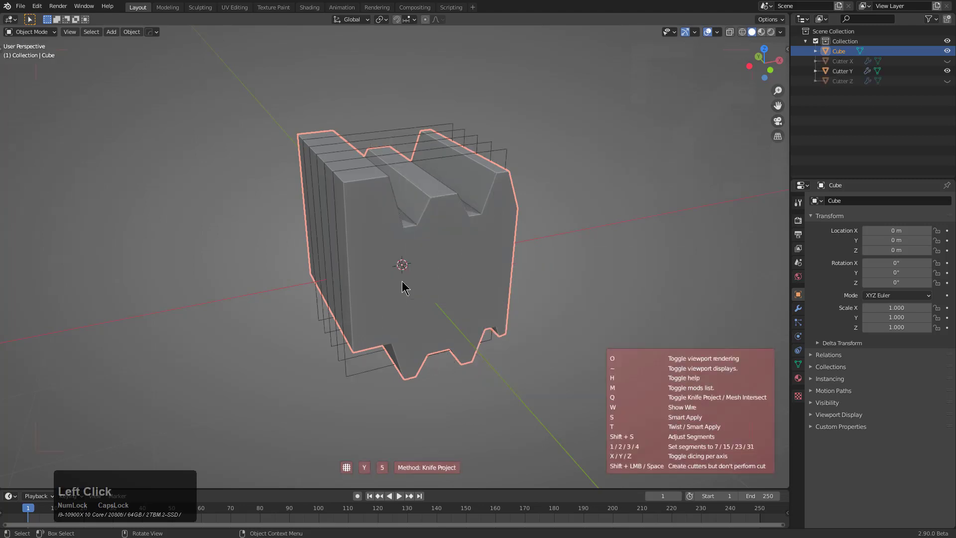
pyautogui.scroll(3)
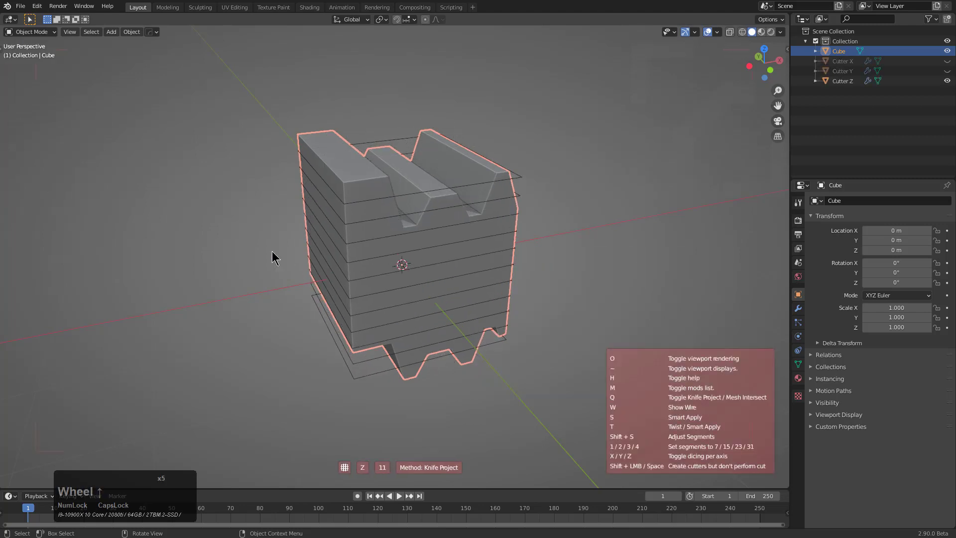
pyautogui.click(274, 252)
pyautogui.middleClick(412, 241)
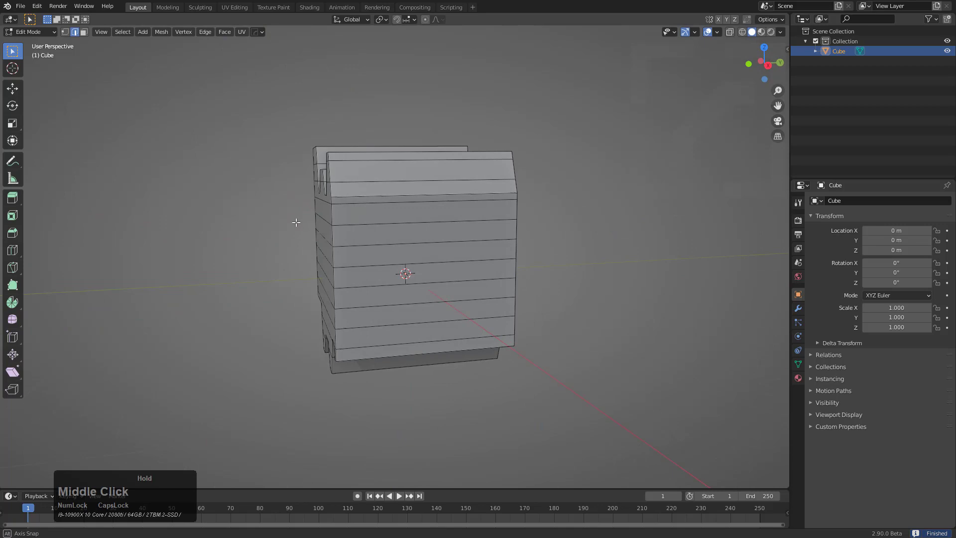
# - Inspect the sliced block in Edit Mode, adjusting an edge loop and selecting all geometry
pyautogui.press('ctrl+r')
pyautogui.scroll(3)
pyautogui.click(443, 215)
pyautogui.rightClick(444, 215)
pyautogui.middleClick(392, 264)
pyautogui.scroll(3)
pyautogui.middleClick(373, 229)
pyautogui.press('a')
pyautogui.middleClick(498, 215)
pyautogui.middleClick(431, 213)
pyautogui.scroll(-3)
pyautogui.middleClick(436, 237)
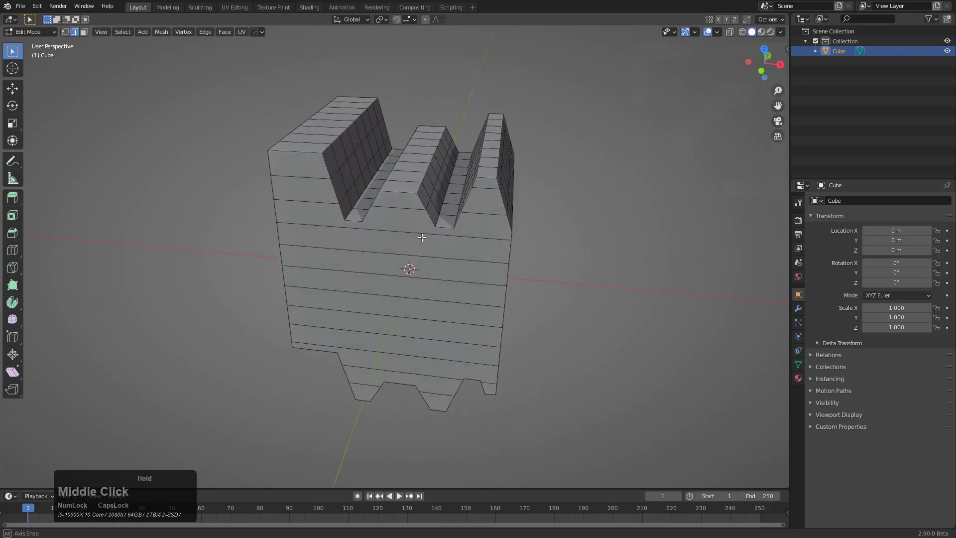
# - Fit a HardOps lattice cage with three divisions around the block for deforming
pyautogui.press('q')
pyautogui.click(590, 224)
pyautogui.scroll(-3)
pyautogui.middleClick(461, 248)
pyautogui.press('q')
pyautogui.click(434, 263)
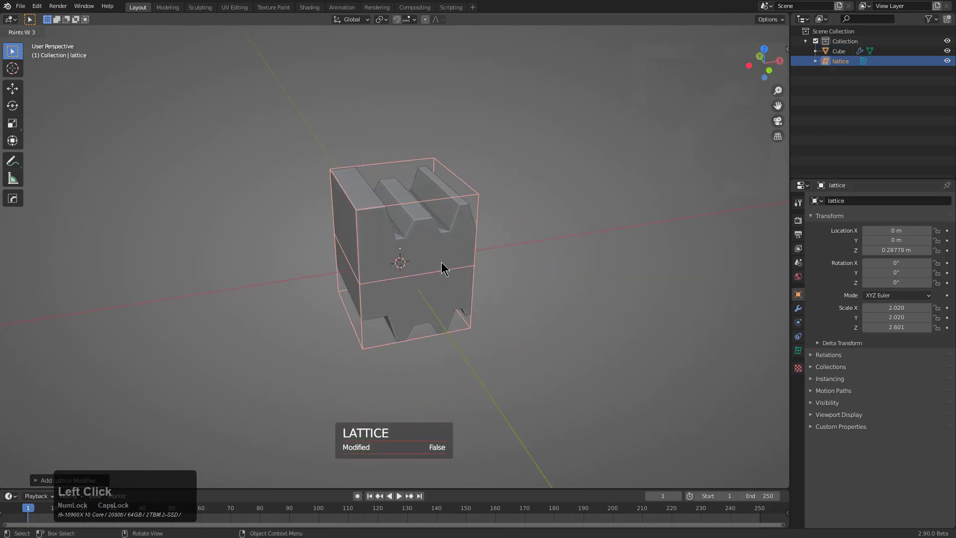
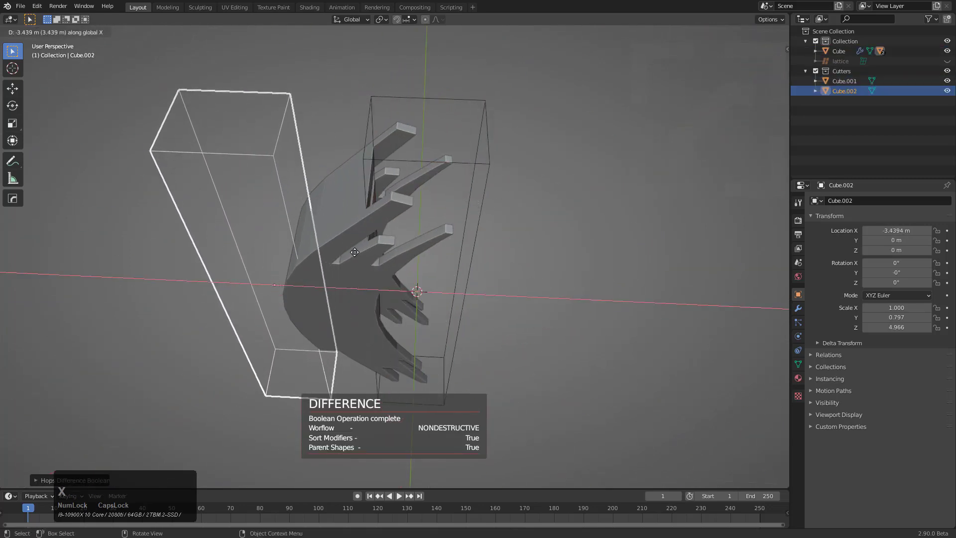
# - Confirm the Cube.002 cutter position and apply its boolean difference to the bent block
pyautogui.click(354, 250)
pyautogui.middleClick(355, 262)
pyautogui.click(339, 261)
pyautogui.press('q')
pyautogui.click(337, 259)
pyautogui.middleClick(346, 281)
# - Hide the cutter objects and start editing the carved claw mesh with faces selected
pyautogui.click(389, 282)
pyautogui.middleClick(388, 285)
pyautogui.press('shift+h')
pyautogui.middleClick(415, 288)
pyautogui.scroll(-3)
pyautogui.press('ctrl+a')
pyautogui.click(346, 382)
pyautogui.middleClick(418, 320)
pyautogui.scroll(3)
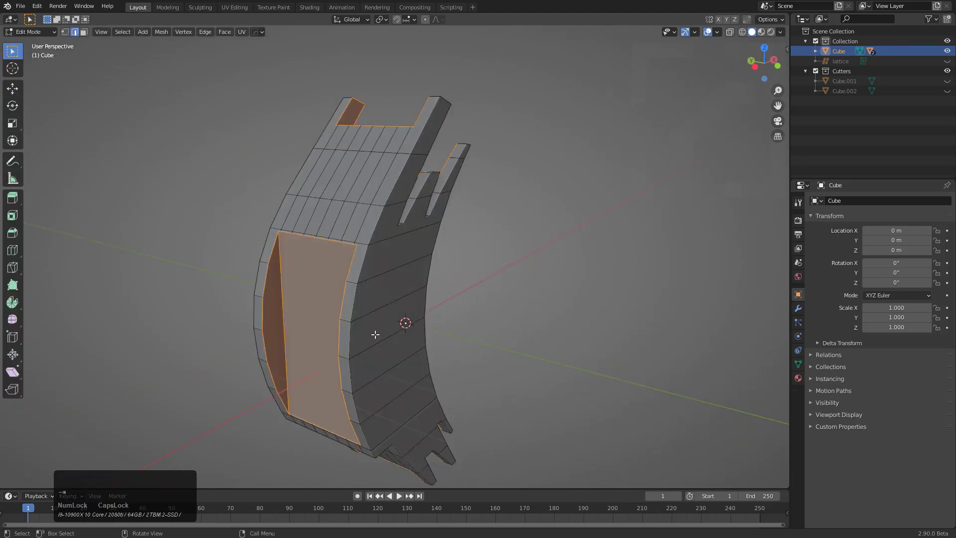
# - Run HardOps Clean Mesh on the claw to remove redundant geometry
pyautogui.press('q')
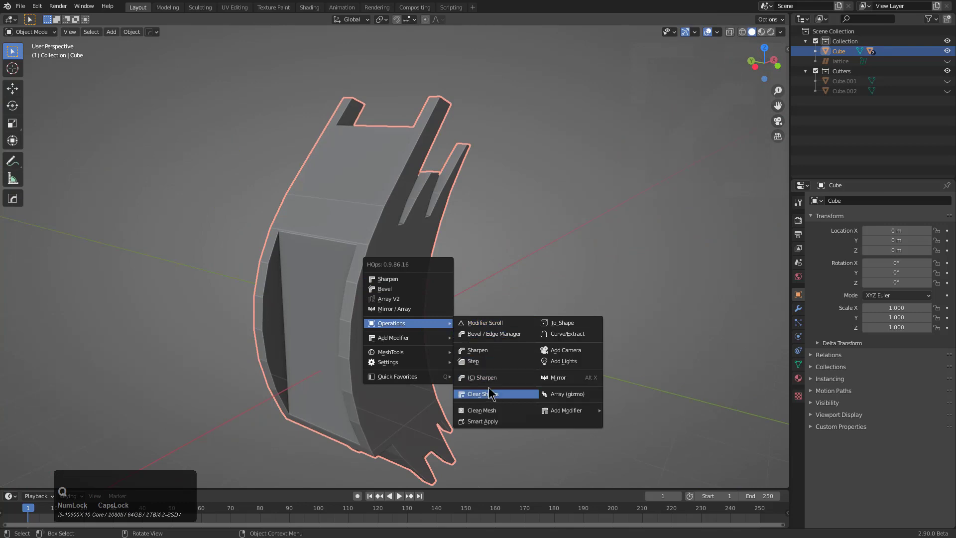
pyautogui.click(480, 409)
pyautogui.middleClick(380, 315)
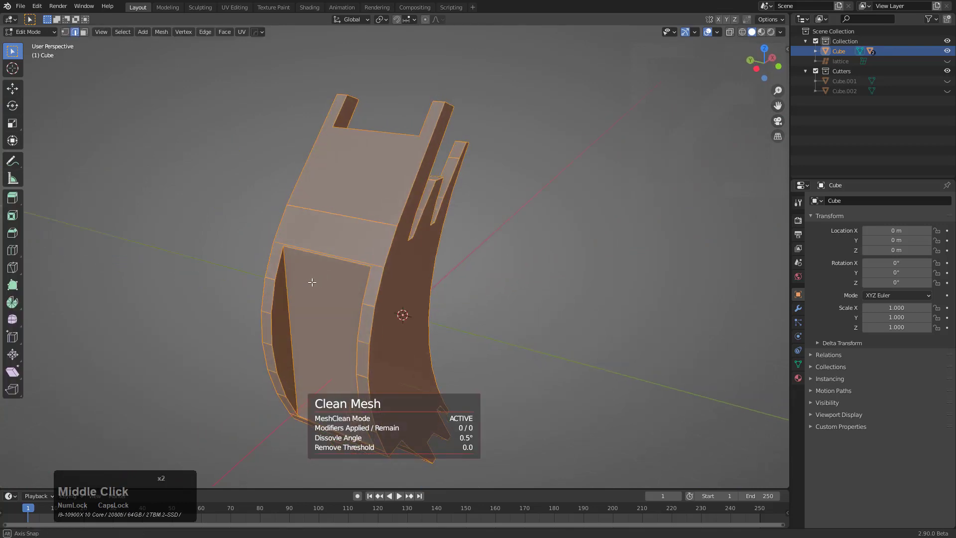
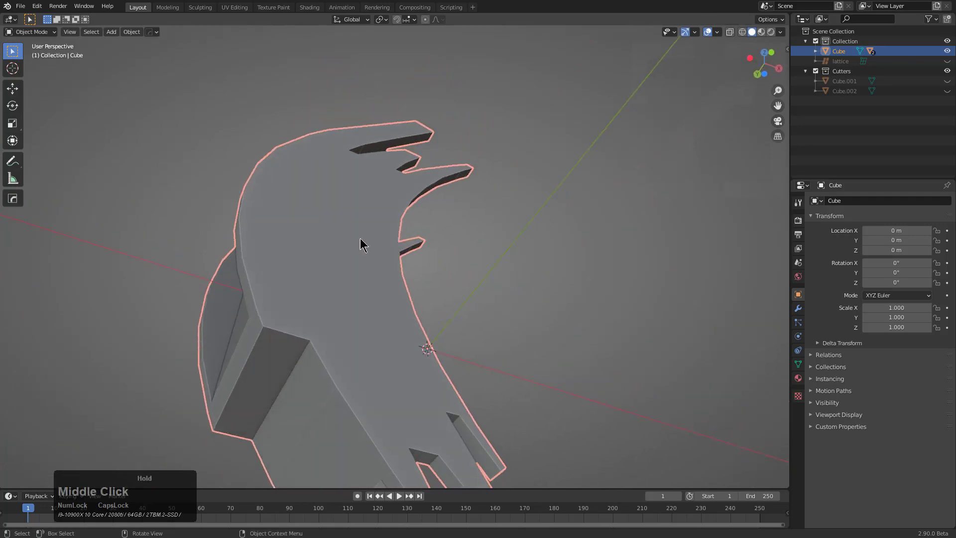
pyautogui.middleClick(355, 290)
pyautogui.scroll(3)
pyautogui.middleClick(340, 265)
# - Slide an edge loop on the claw and add a 30° angle-limited bevel modifier
pyautogui.click(342, 280)
pyautogui.press('g')
pyautogui.press('g')
pyautogui.click(347, 293)
pyautogui.scroll(3)
# - Readjust the claw's bevel to about 0.047 width with a 22° angle limit
pyautogui.press('q')
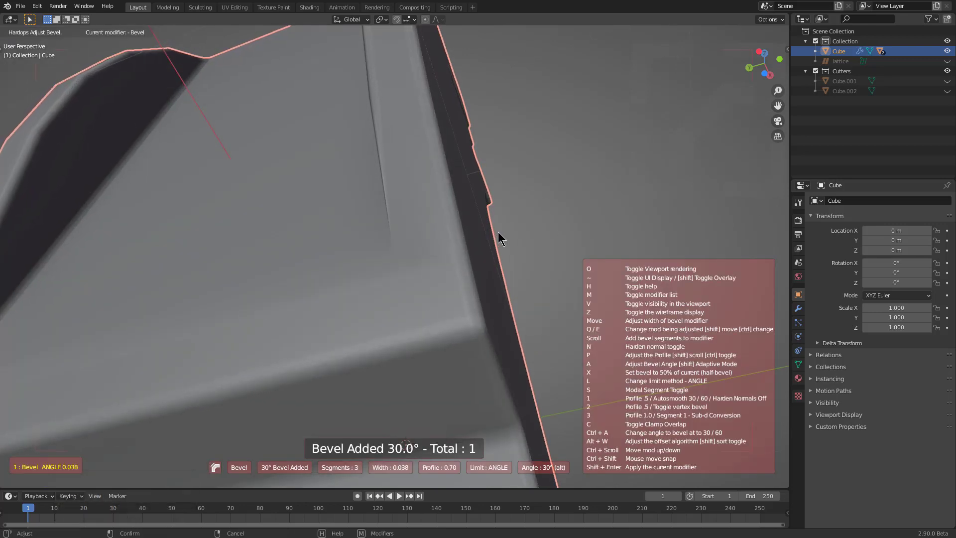
pyautogui.click(500, 236)
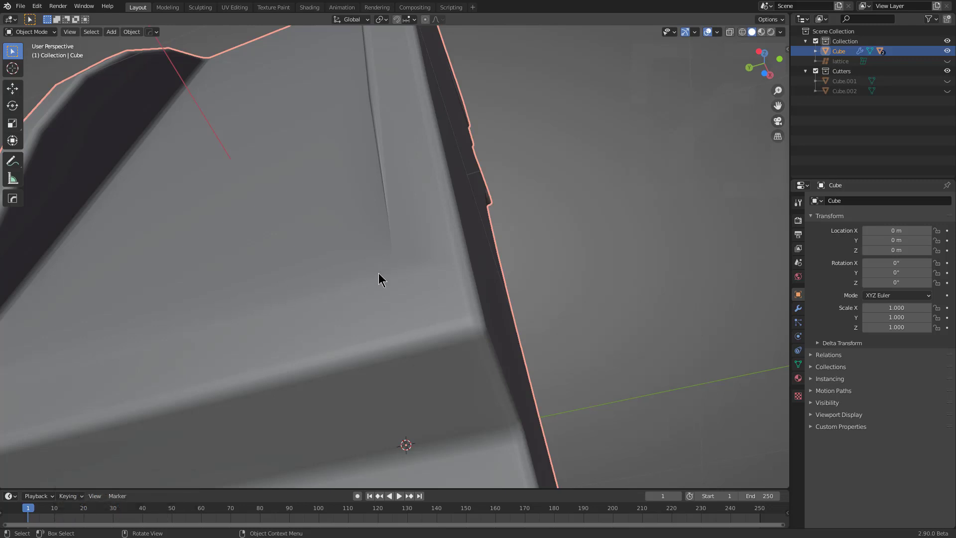
pyautogui.press('q')
pyautogui.press('Num_Lock')
pyautogui.press('Caps_Lock')
pyautogui.click(453, 253)
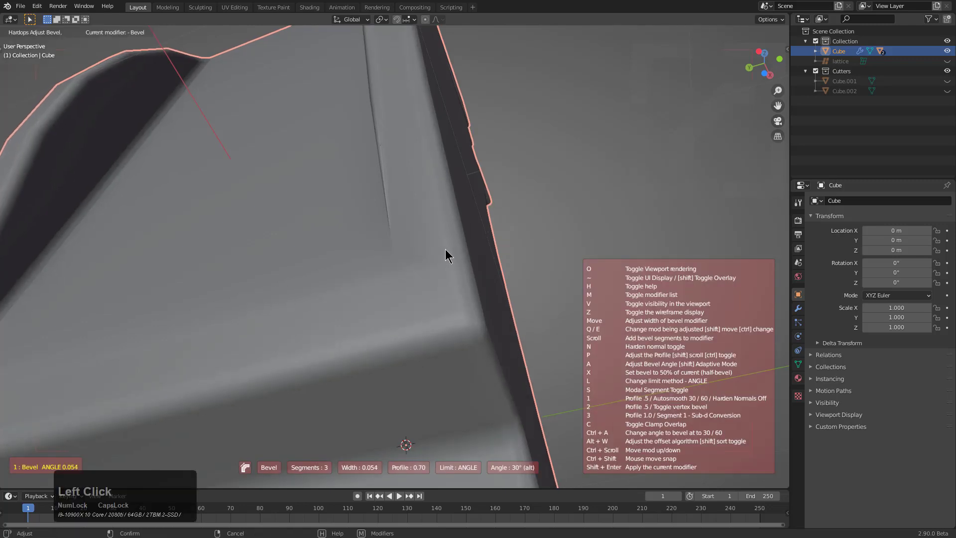
pyautogui.scroll(-3)
pyautogui.scroll(-3)
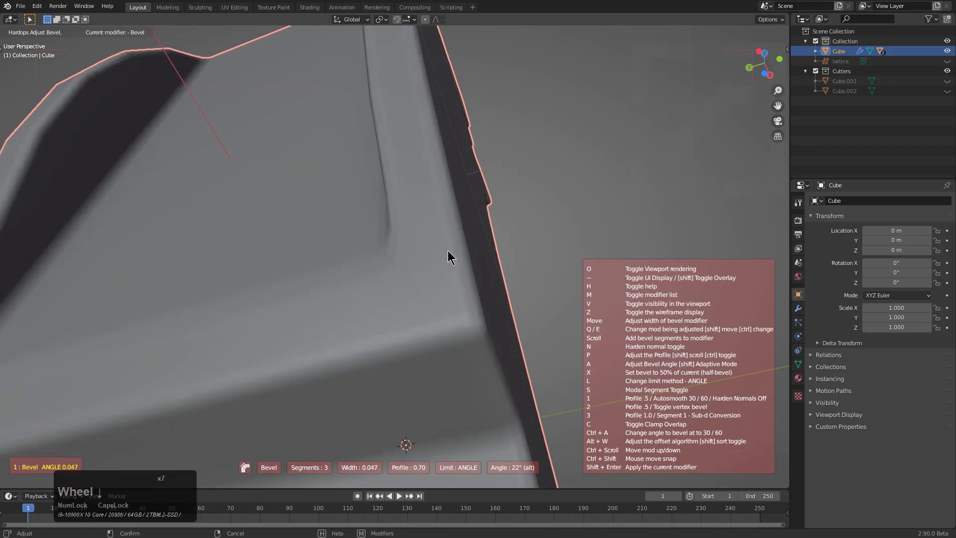
pyautogui.click(455, 255)
# - Orbit around the claw to inspect the bevelled edges
pyautogui.scroll(-3)
pyautogui.middleClick(429, 229)
pyautogui.scroll(3)
pyautogui.middleClick(422, 287)
pyautogui.scroll(3)
pyautogui.middleClick(301, 278)
pyautogui.scroll(-3)
# - Add a Weighted Normal modifier with Keep Sharp to the claw and return to Edit Mode
pyautogui.press('q')
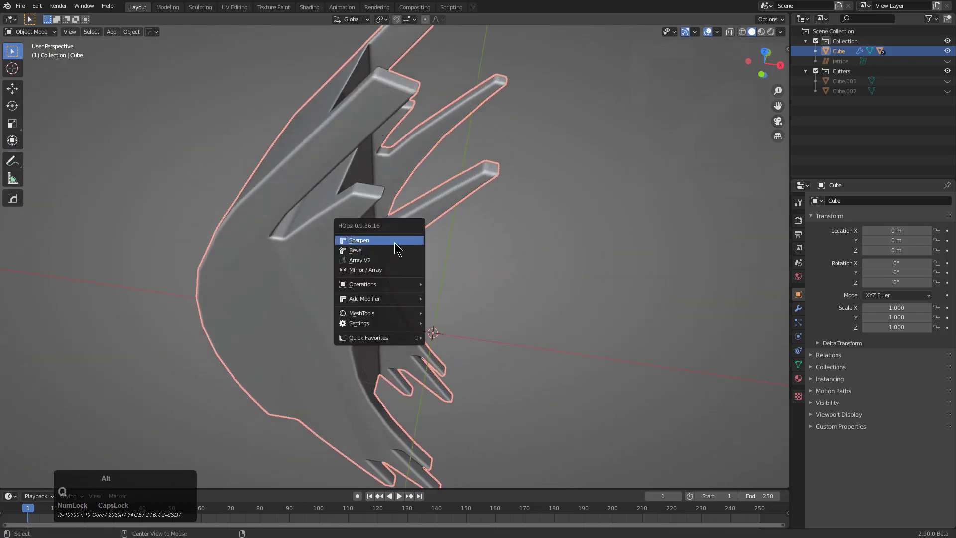
pyautogui.click(397, 244)
pyautogui.middleClick(408, 294)
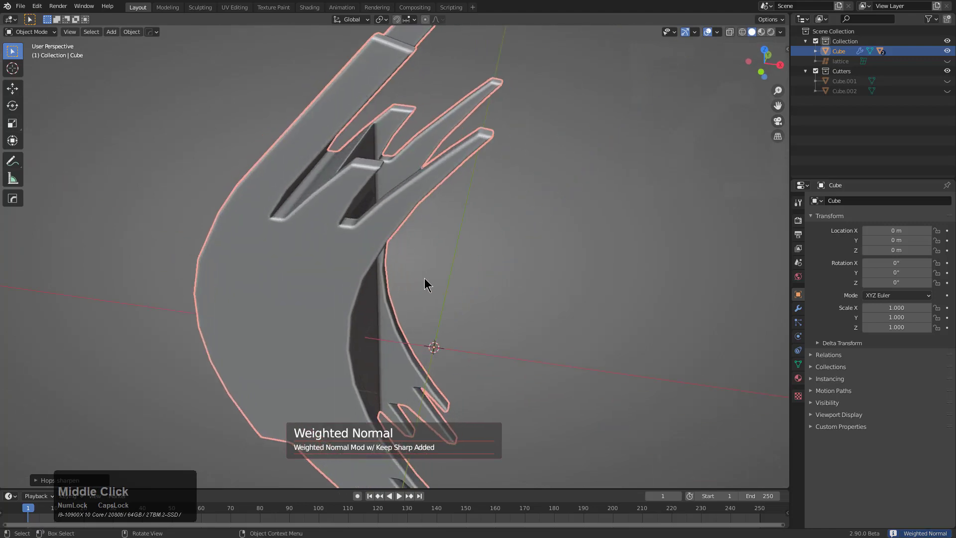
pyautogui.press('q')
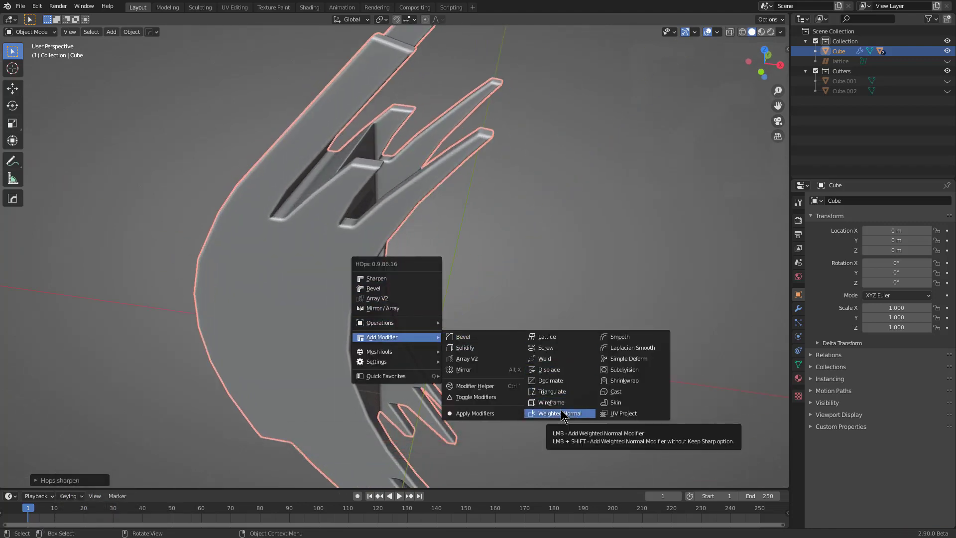
pyautogui.click(563, 410)
pyautogui.middleClick(355, 320)
pyautogui.middleClick(463, 294)
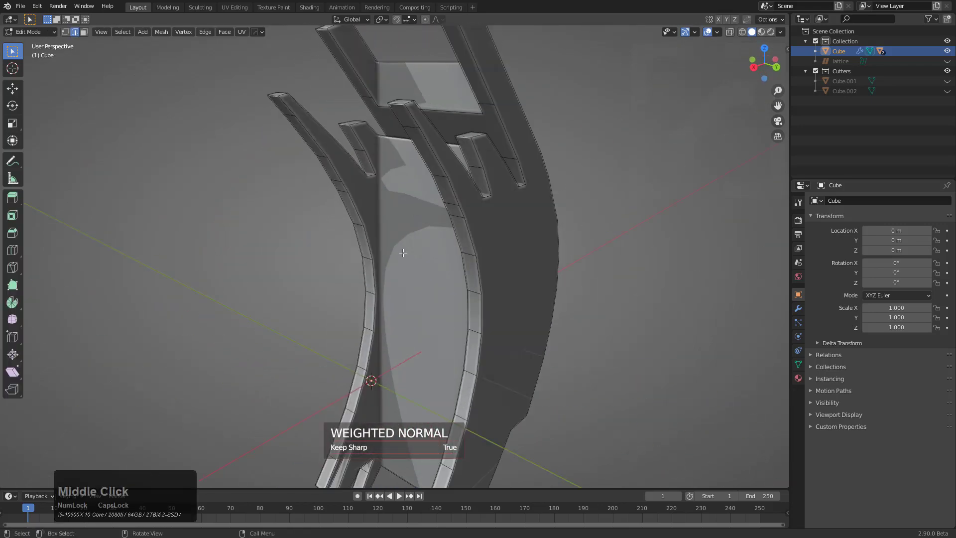
pyautogui.middleClick(549, 280)
pyautogui.scroll(-3)
pyautogui.middleClick(442, 325)
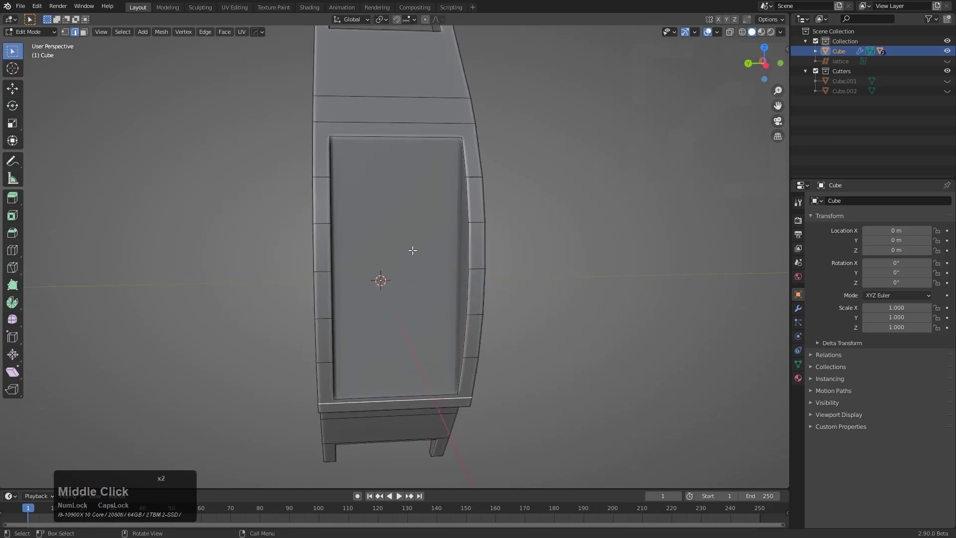
# - Select the recessed inner panel faces on the claw in face mode
pyautogui.click(419, 236)
pyautogui.press('3')
pyautogui.click(407, 238)
pyautogui.middleClick(418, 246)
pyautogui.scroll(-3)
pyautogui.middleClick(374, 261)
pyautogui.rightClick(389, 256)
pyautogui.click(370, 257)
pyautogui.press('shift+r')
pyautogui.press('shift+r')
pyautogui.scroll(3)
pyautogui.middleClick(434, 276)
# - Dissolve the panel's grid to one face with Clean Mesh (Limited Dissolve, Selected) and return to Object Mode
pyautogui.press('q')
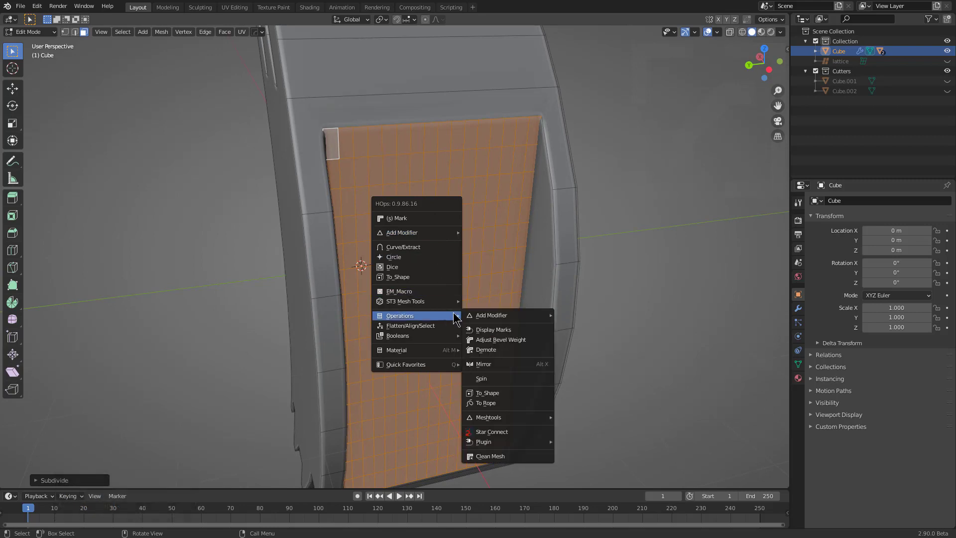
pyautogui.click(500, 459)
pyautogui.scroll(-3)
pyautogui.middleClick(464, 328)
pyautogui.press('F9')
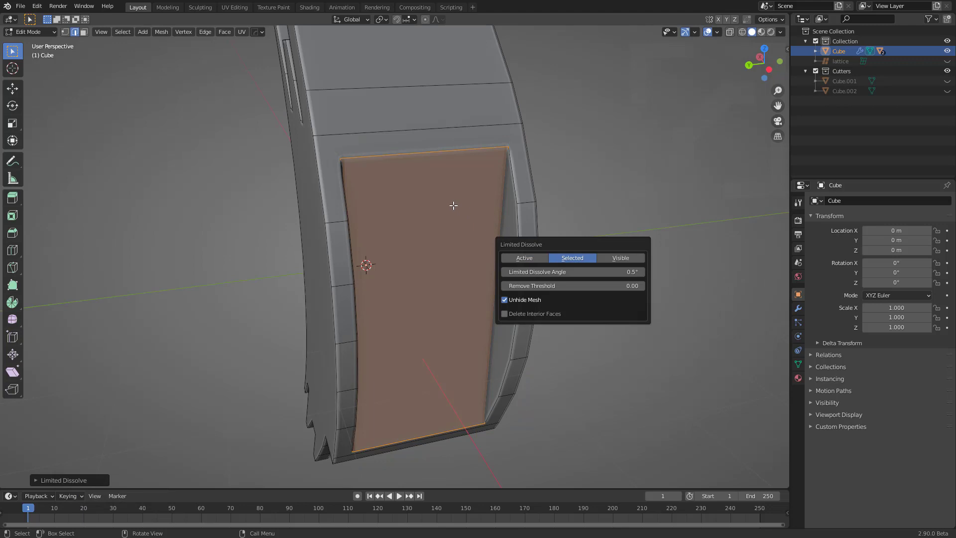
pyautogui.press('Num_Lock')
pyautogui.press('Caps_Lock')
pyautogui.scroll(-3)
pyautogui.middleClick(379, 207)
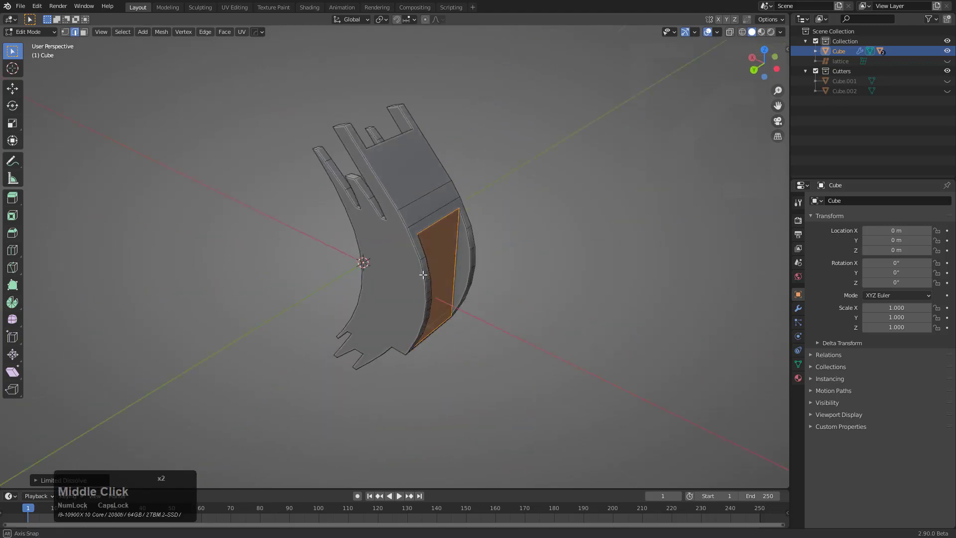
pyautogui.middleClick(492, 285)
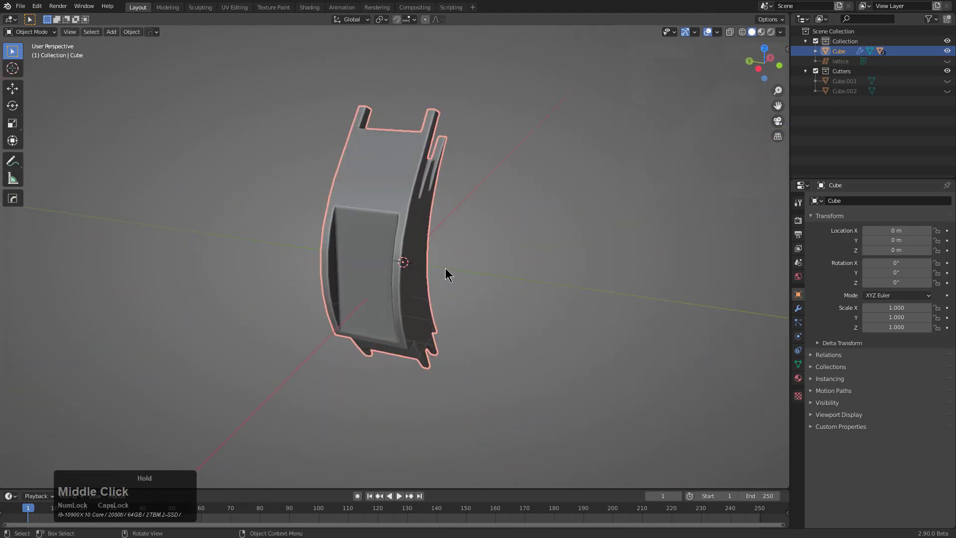